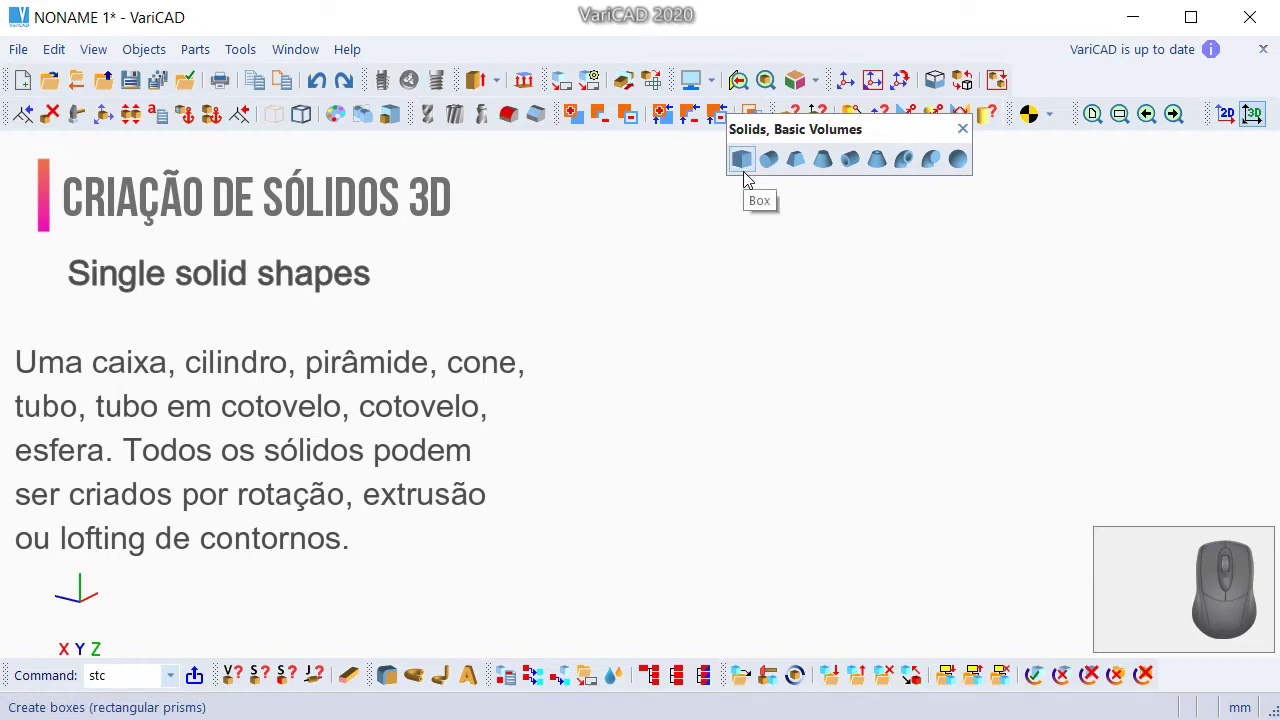
# - Bring up the box dialog, then preview a default cylinder of diameter 50 and length 50
pyautogui.click(746, 177)
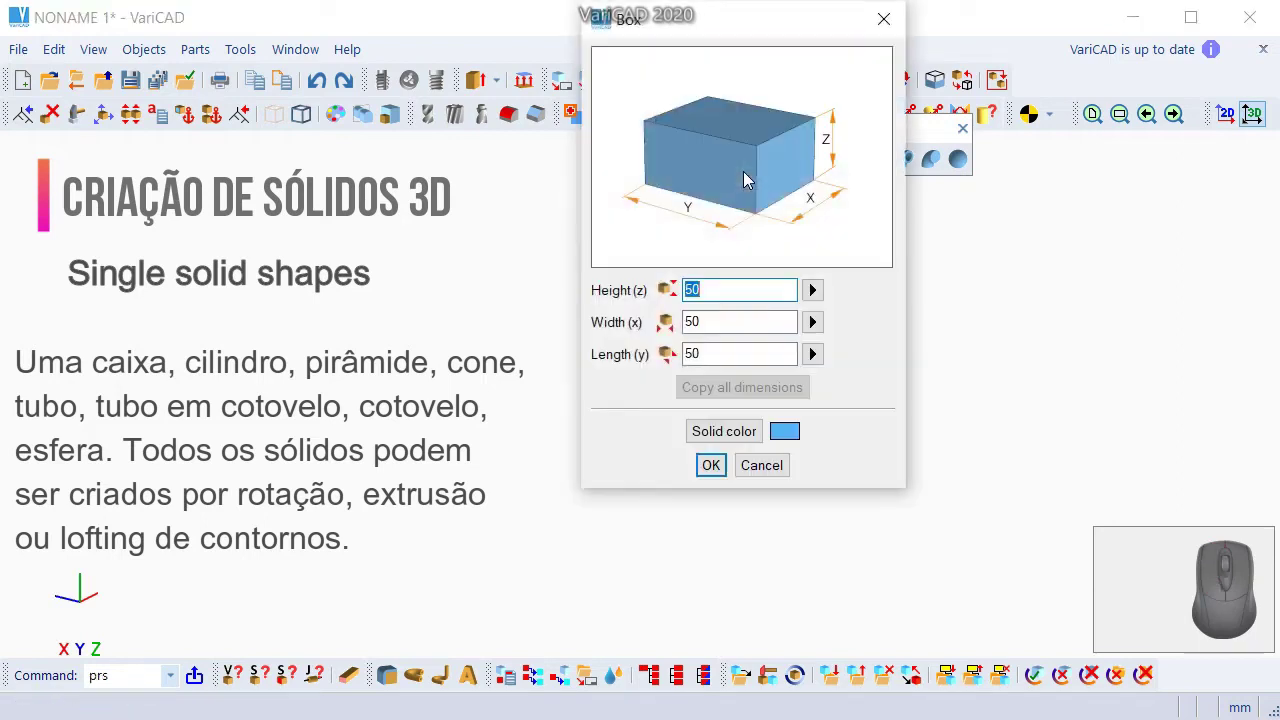
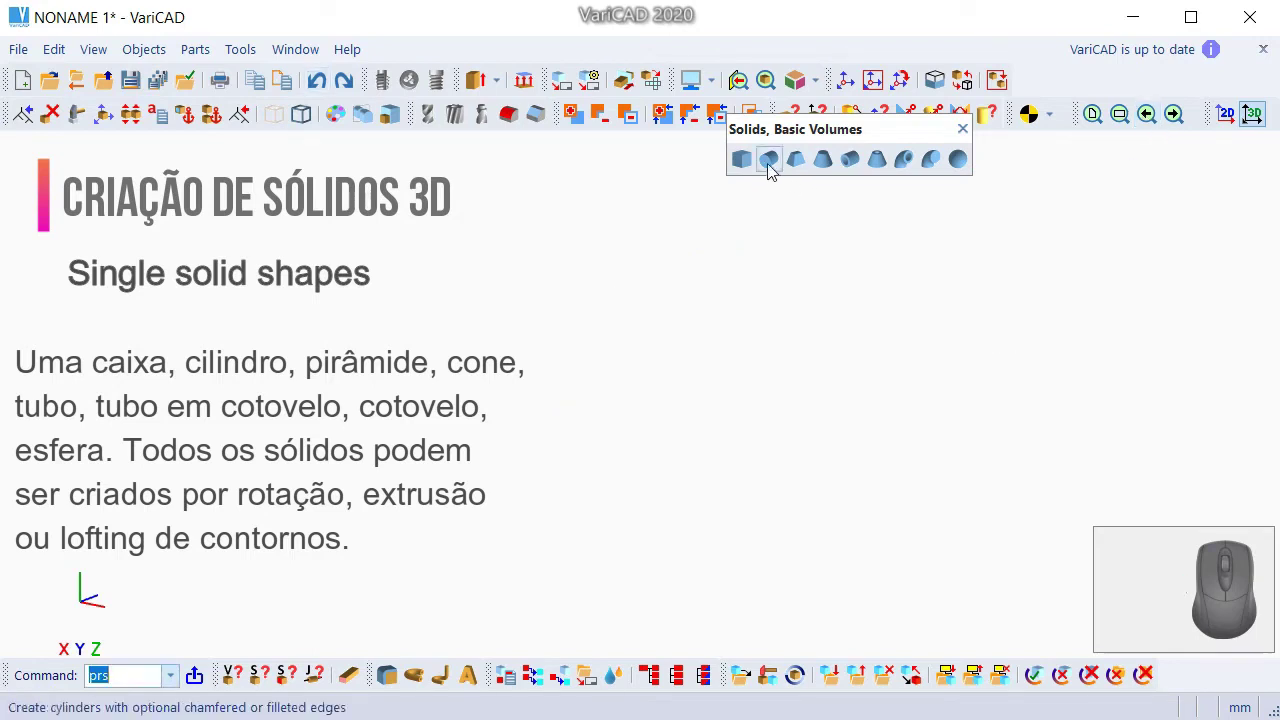
pyautogui.click(780, 170)
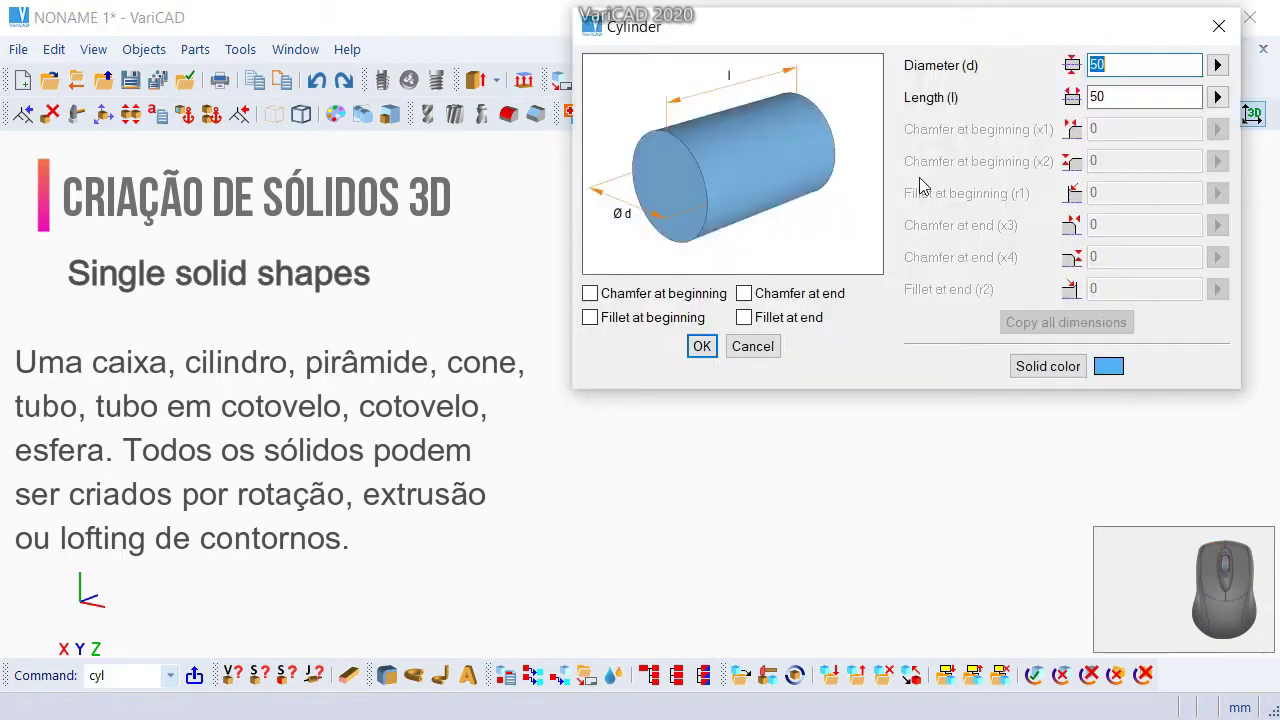
pyautogui.rightClick(922, 183)
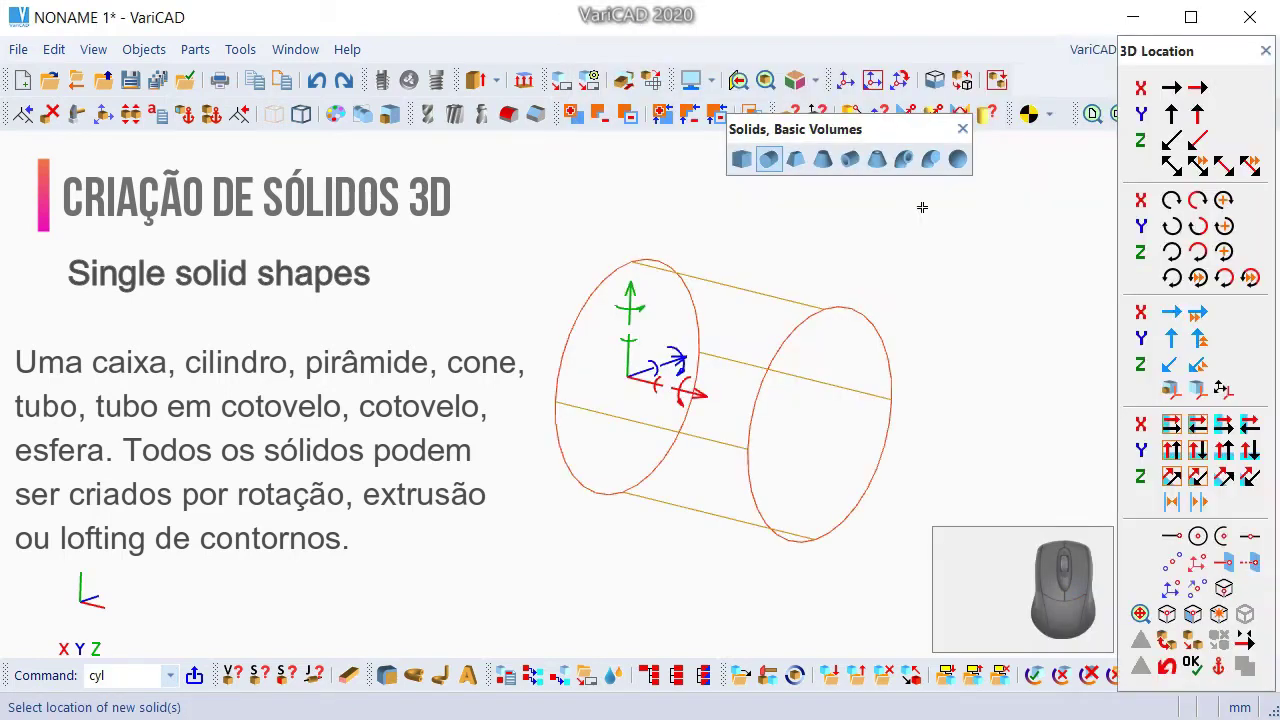
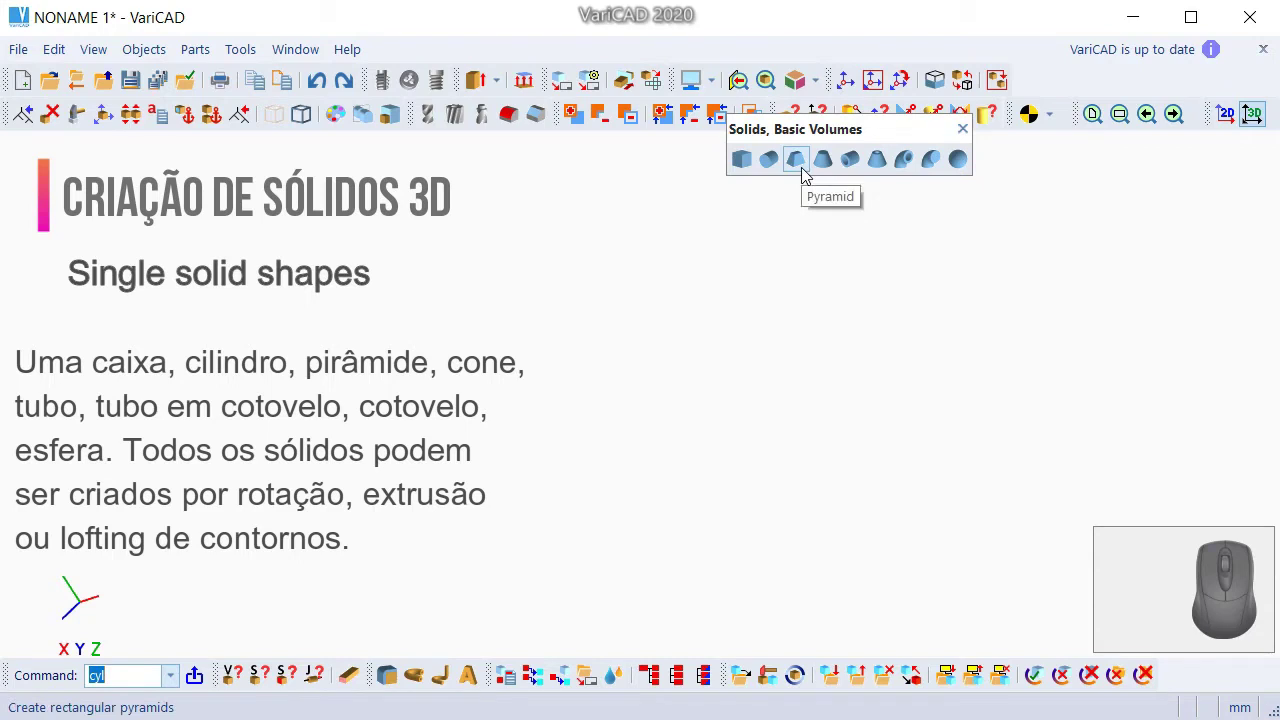
# - Preview a truncated pyramid with its default dimensions in the scene
pyautogui.click(804, 173)
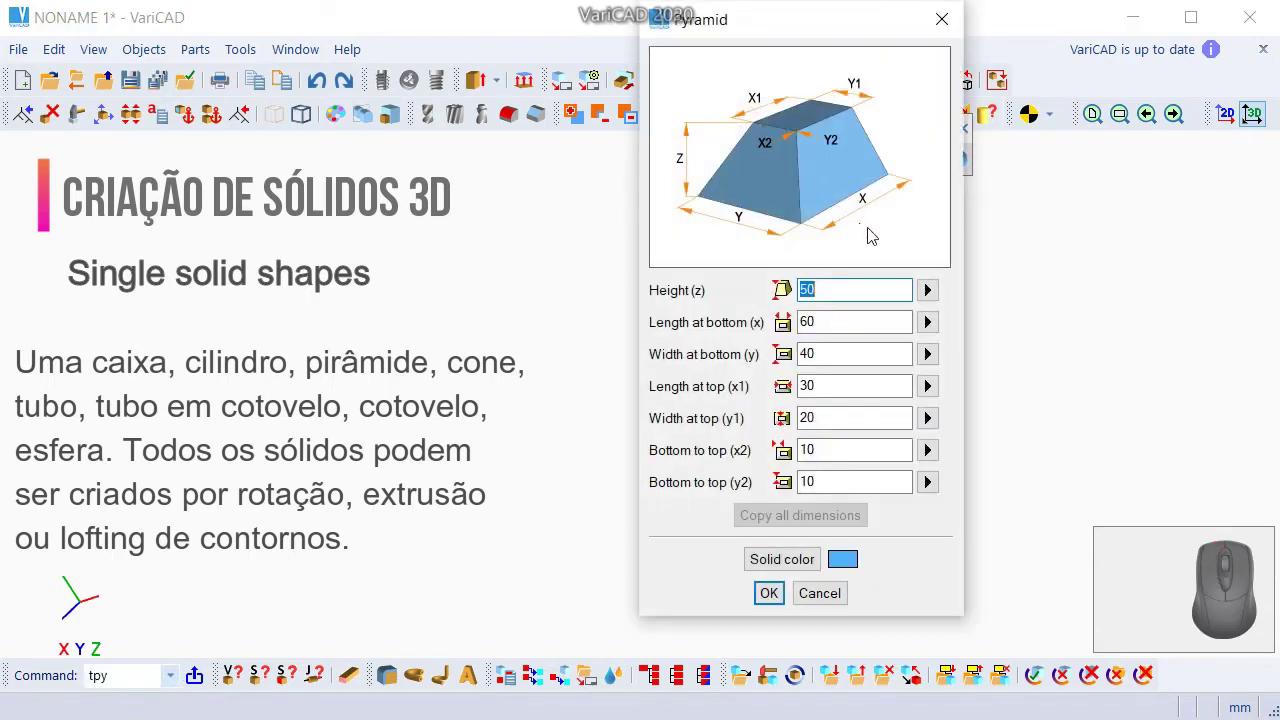
pyautogui.rightClick(873, 235)
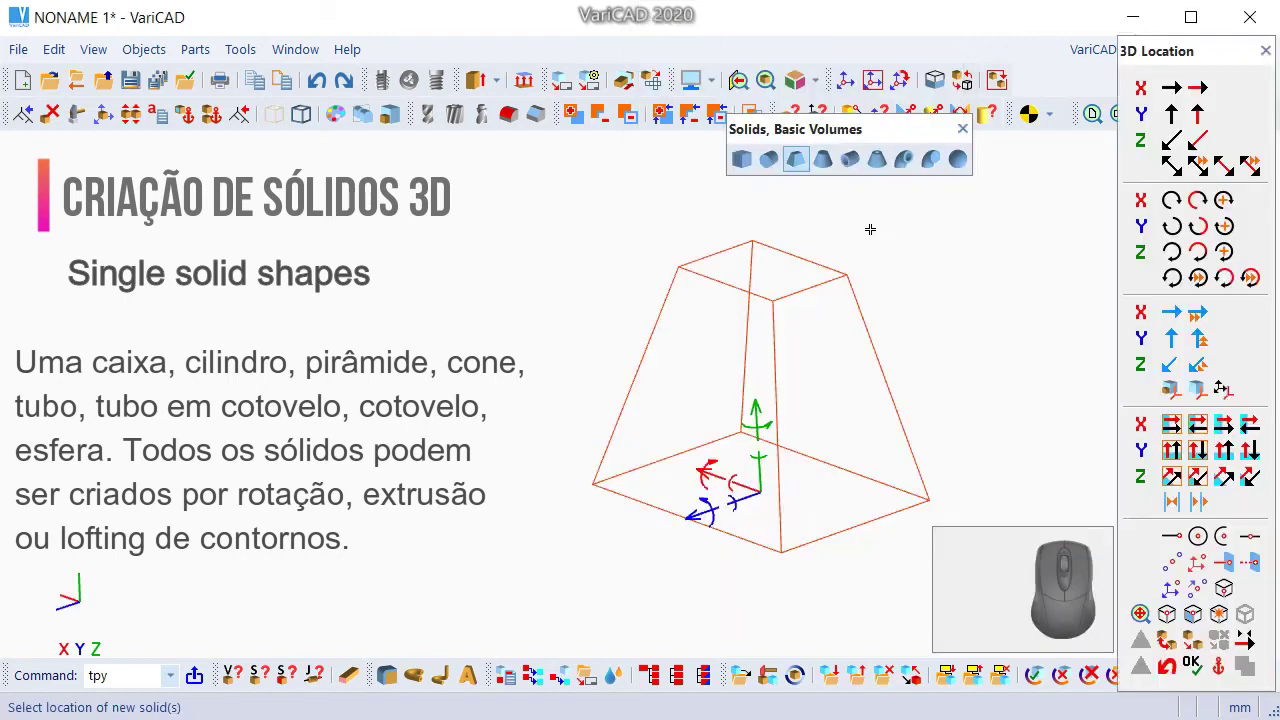
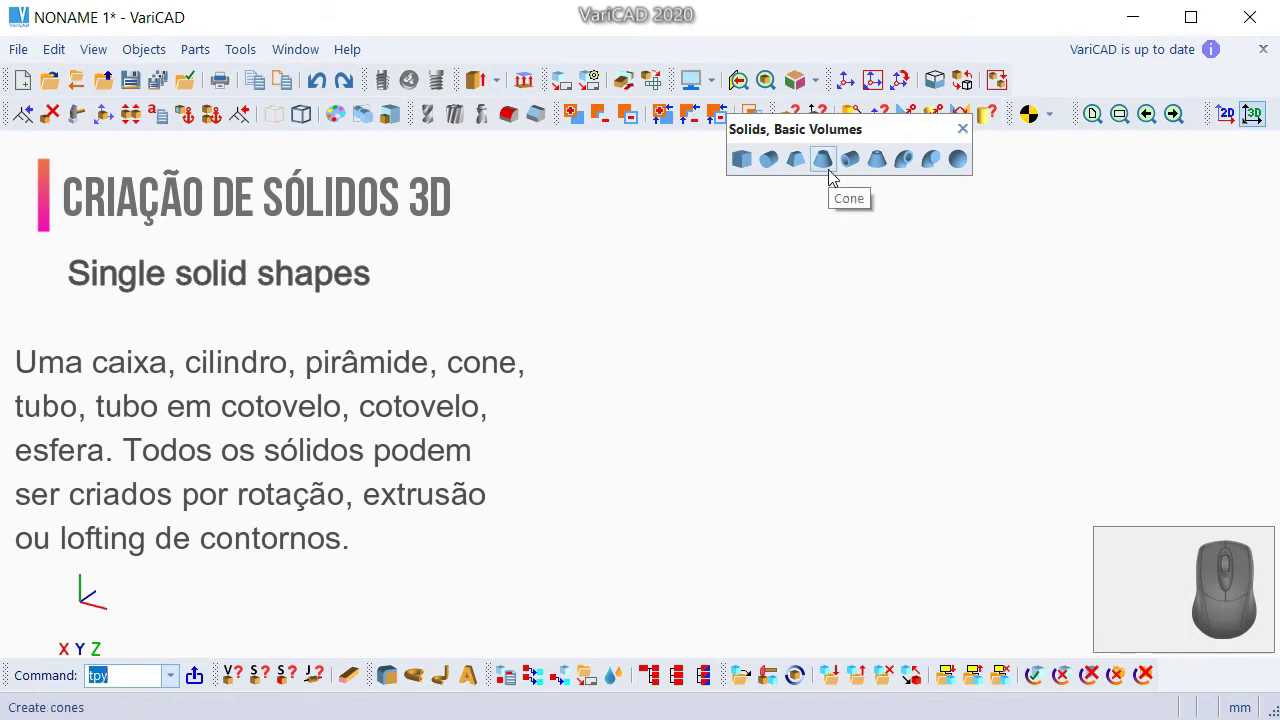
# - Review the cone's default dimensions: length 50, diameters 60 and 30
pyautogui.click(841, 176)
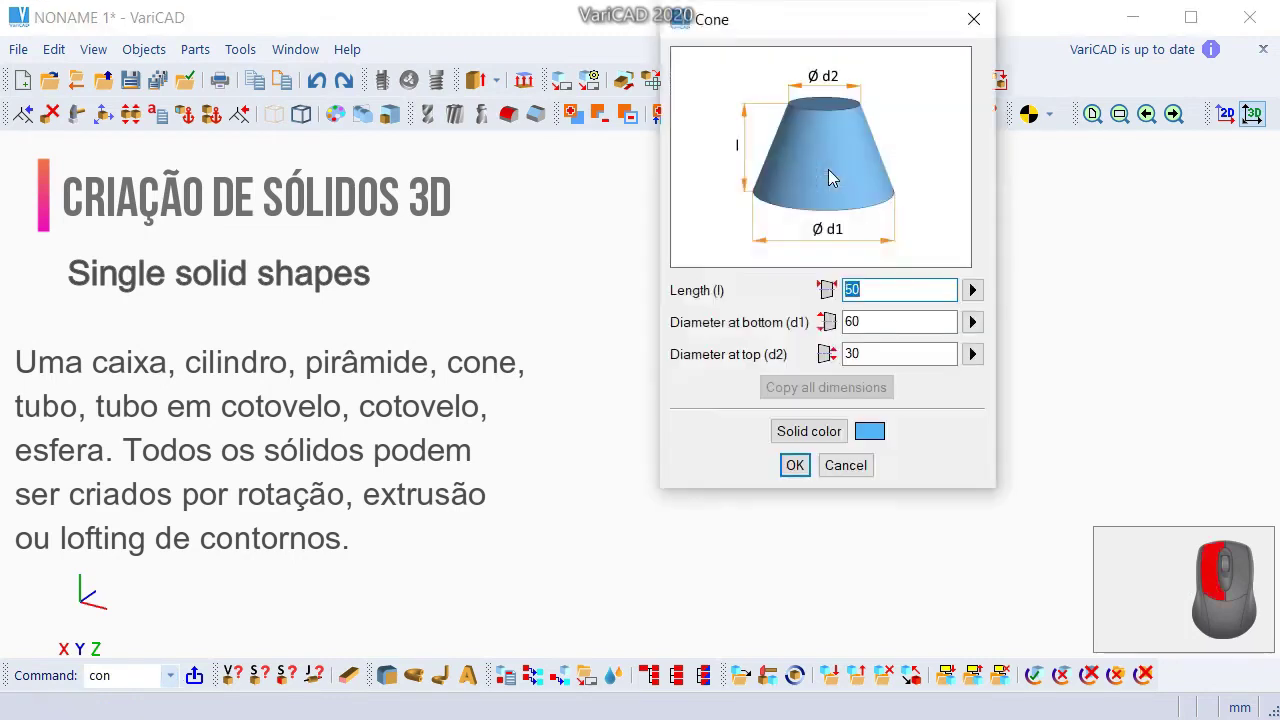
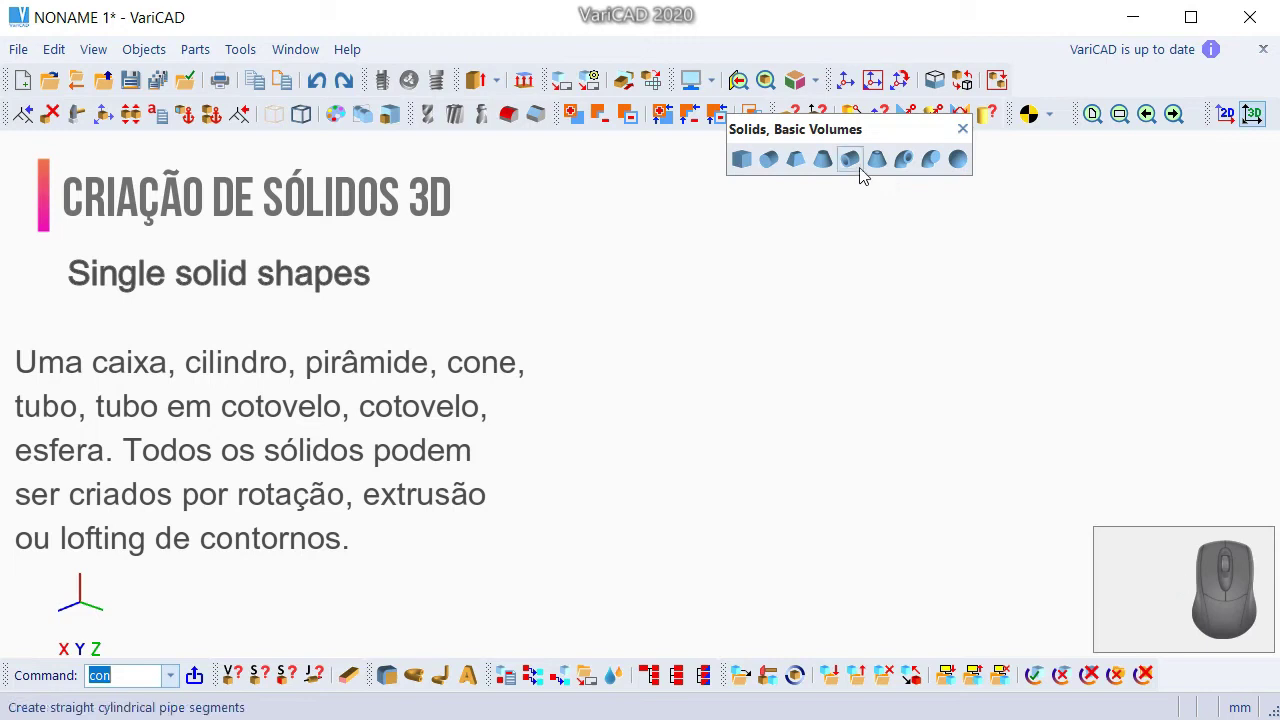
# - Preview a default straight pipe of length 50 with diameters 50 and 40
pyautogui.click(861, 171)
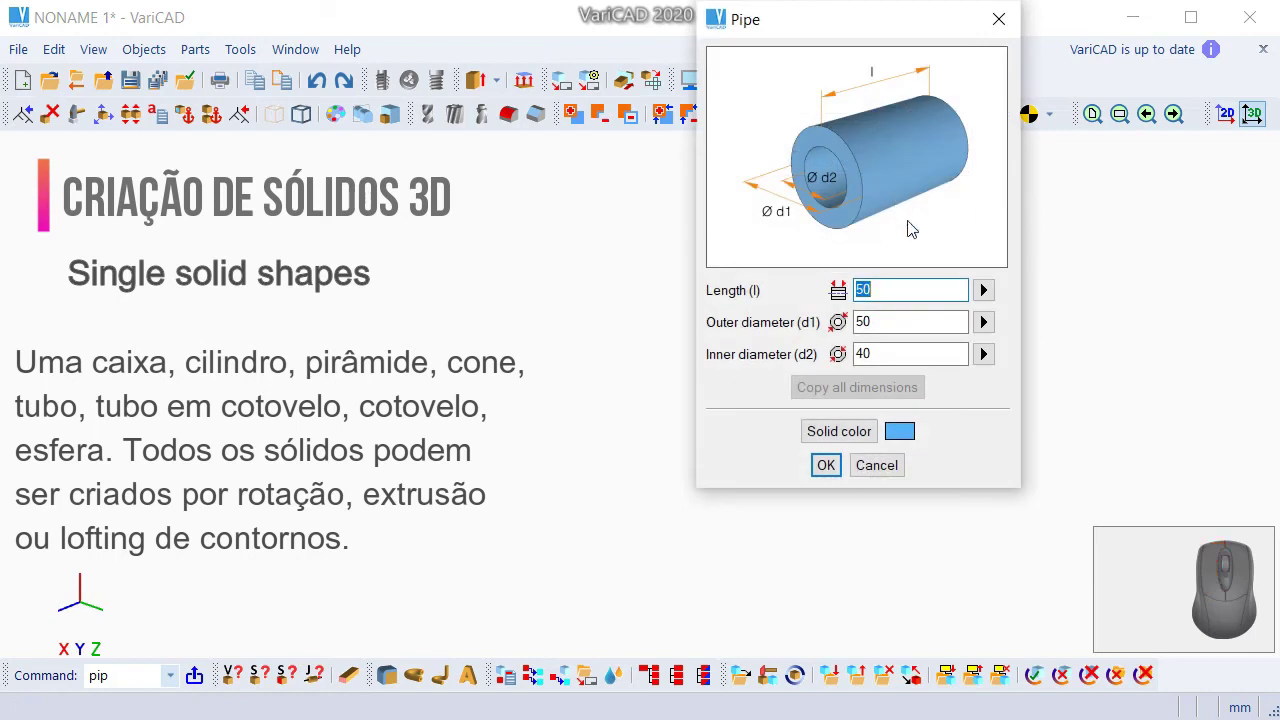
pyautogui.rightClick(910, 226)
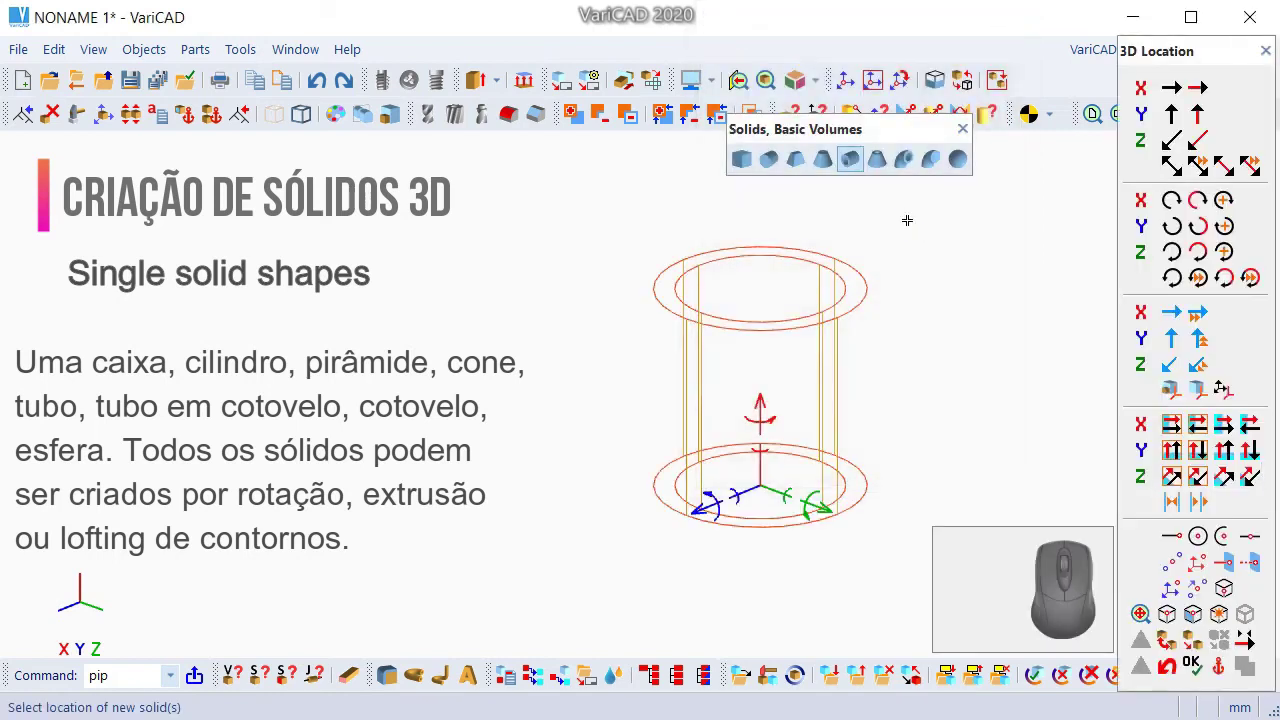
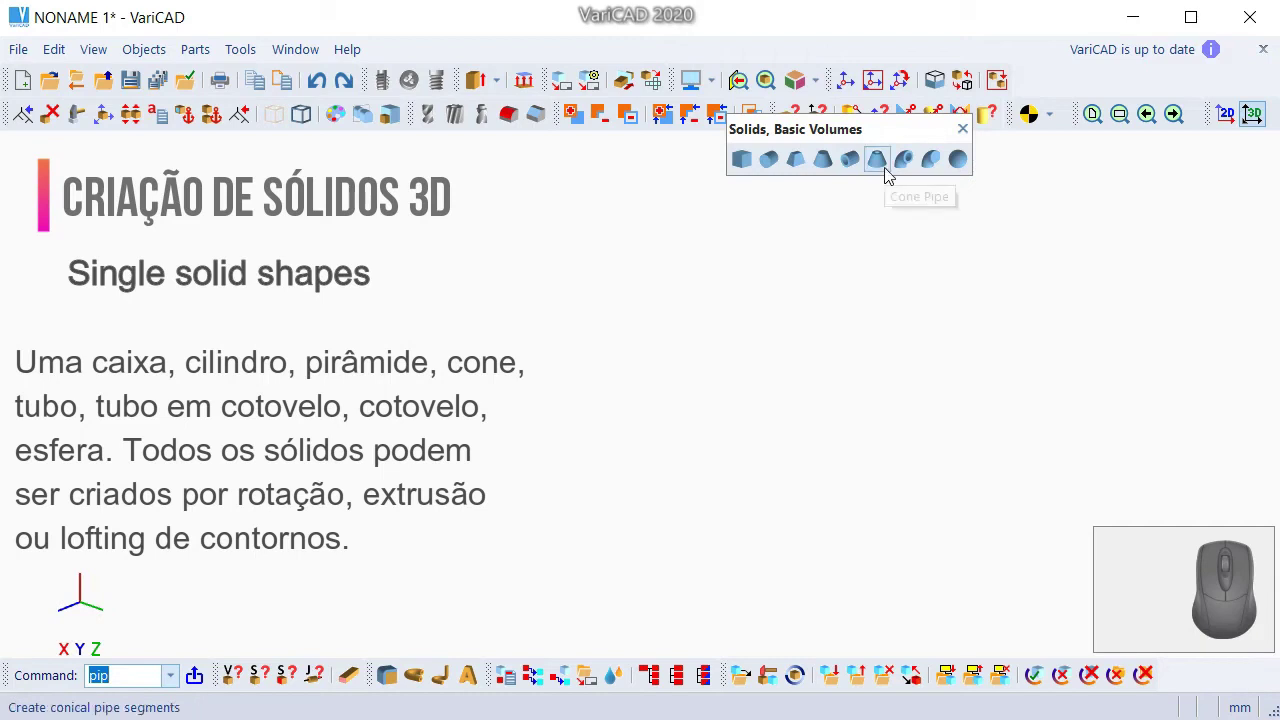
pyautogui.click(887, 173)
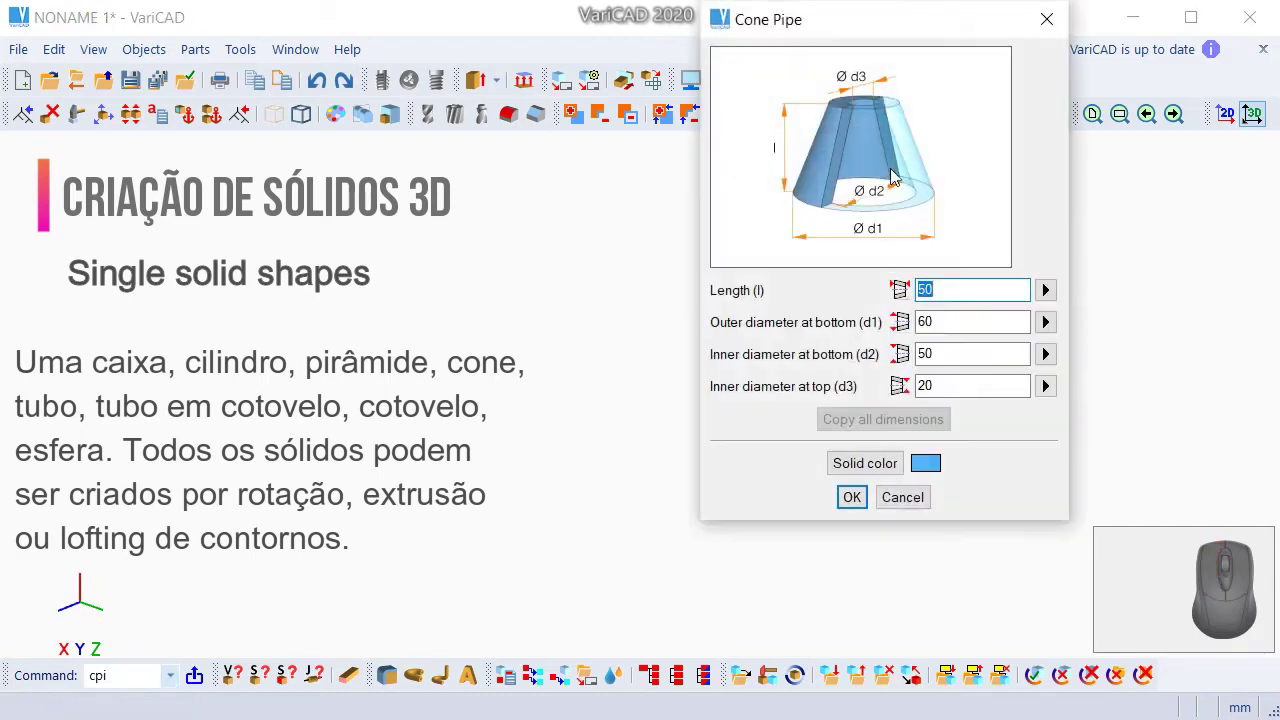
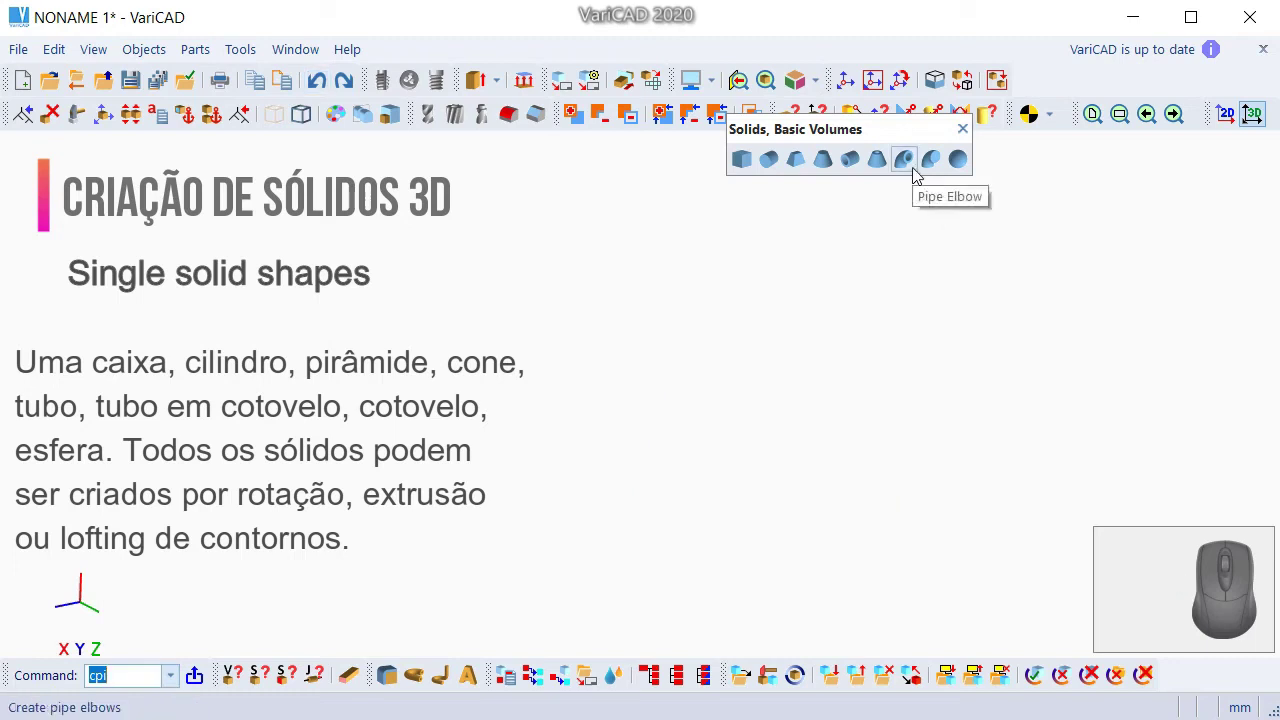
pyautogui.click(915, 173)
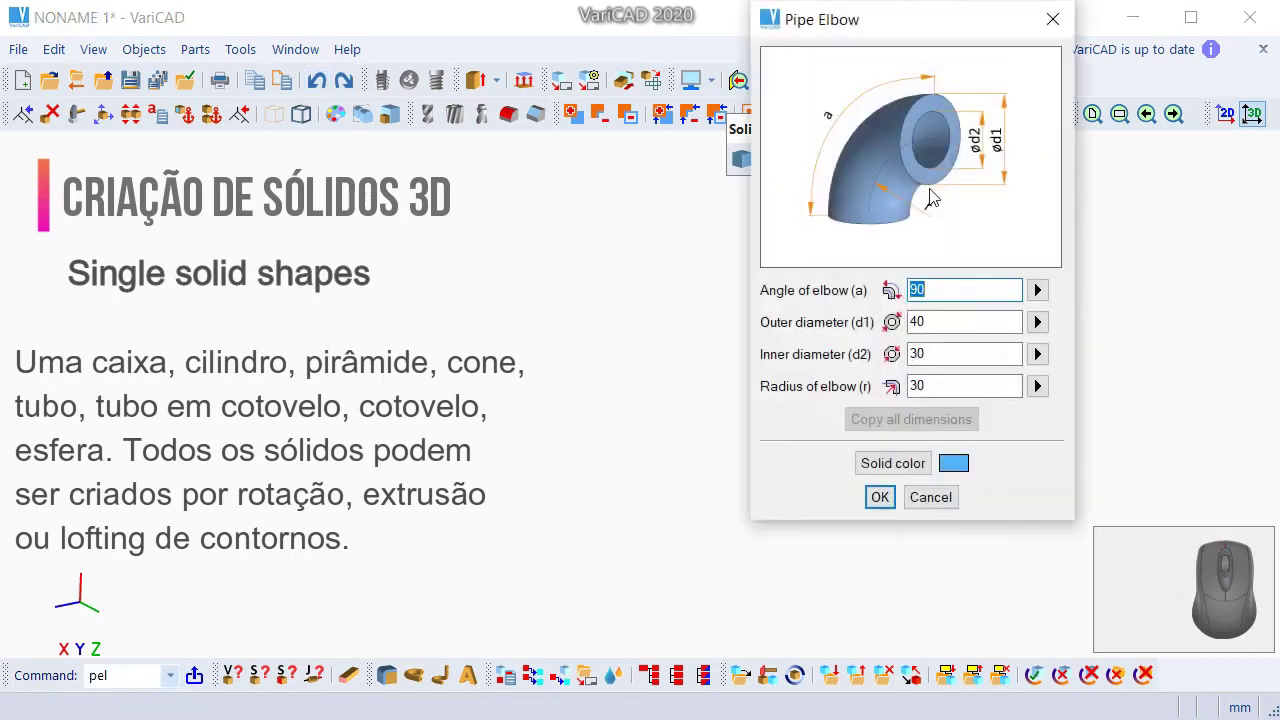
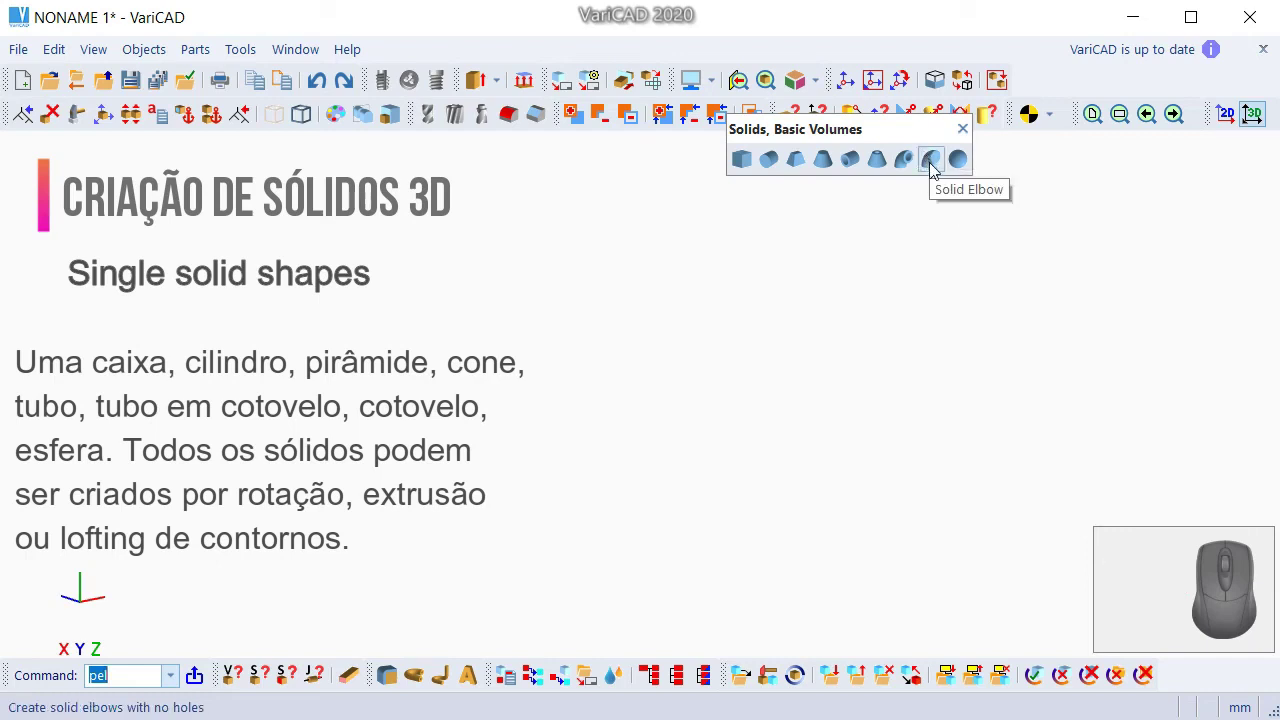
# - Preview a default solid elbow, then bring up the sphere dialog (diameter 50, left cut 3)
pyautogui.click(932, 168)
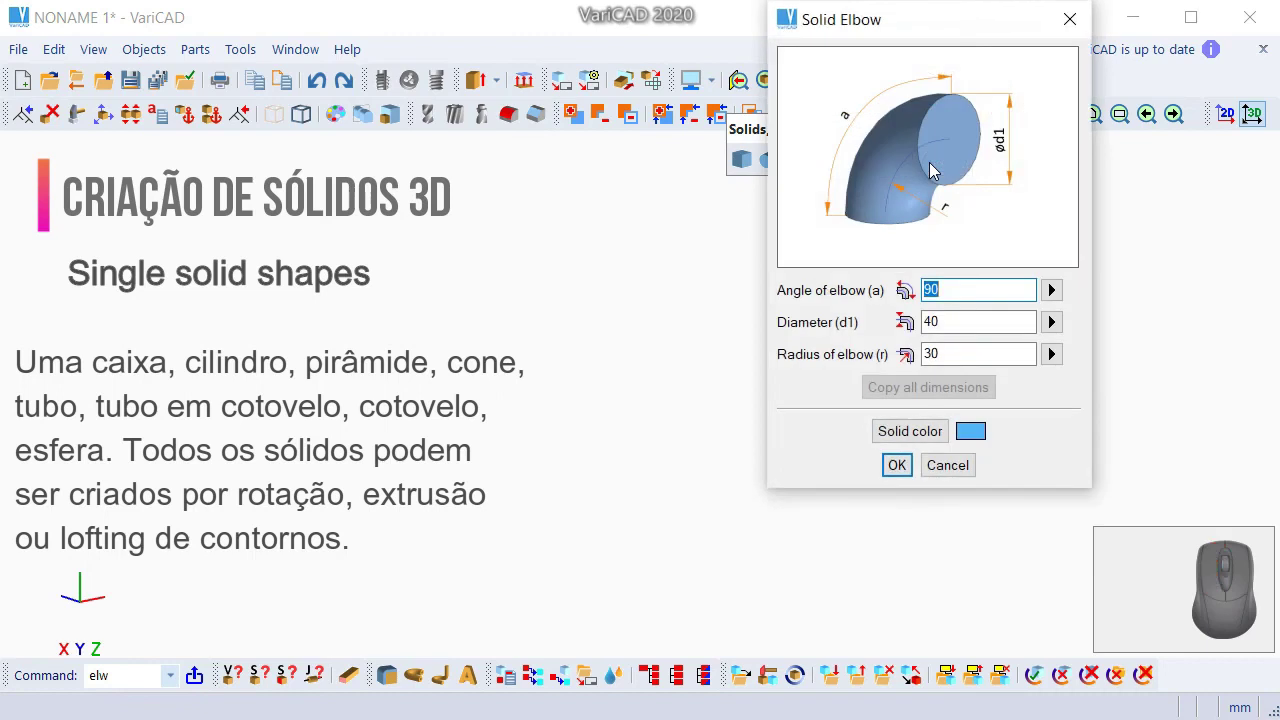
pyautogui.rightClick(974, 218)
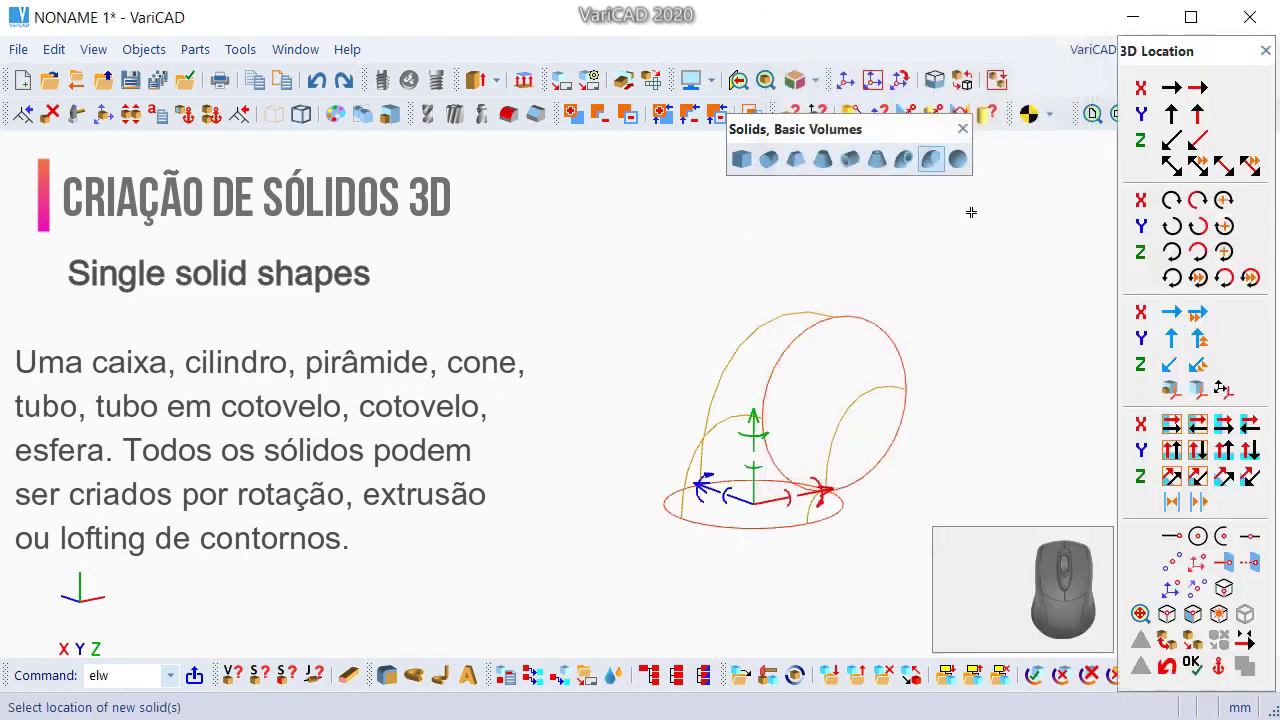
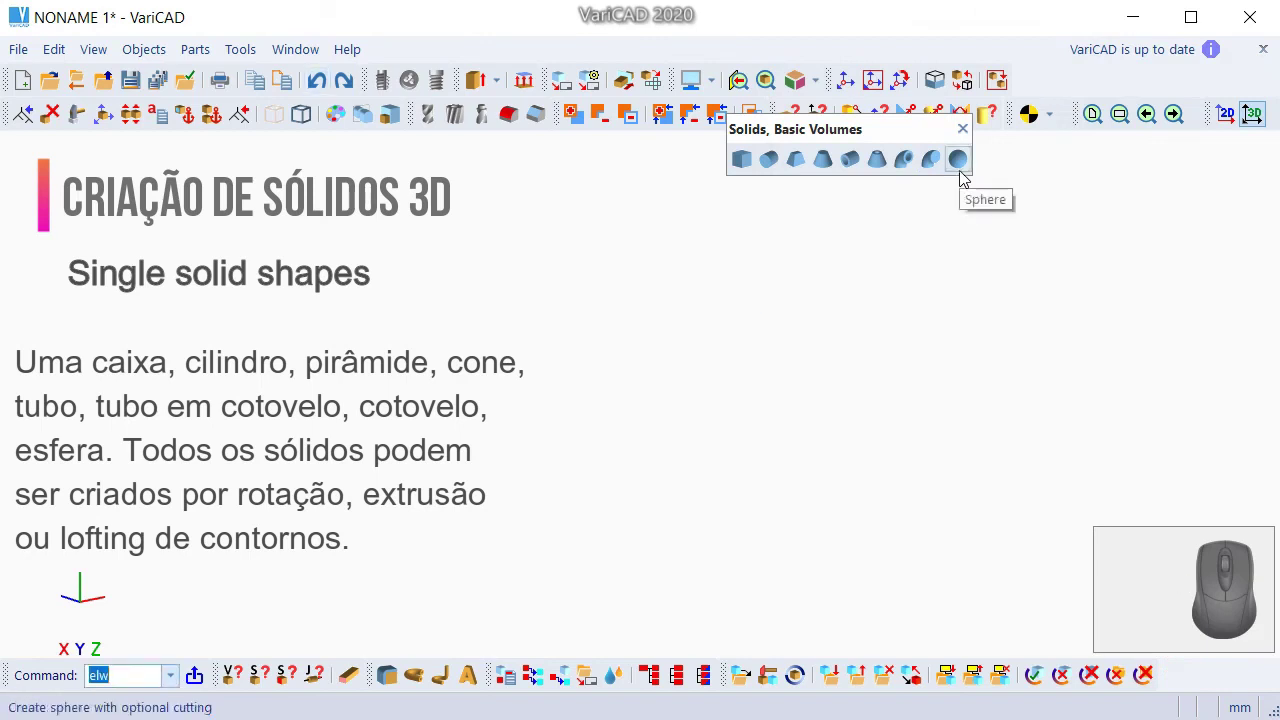
pyautogui.click(962, 176)
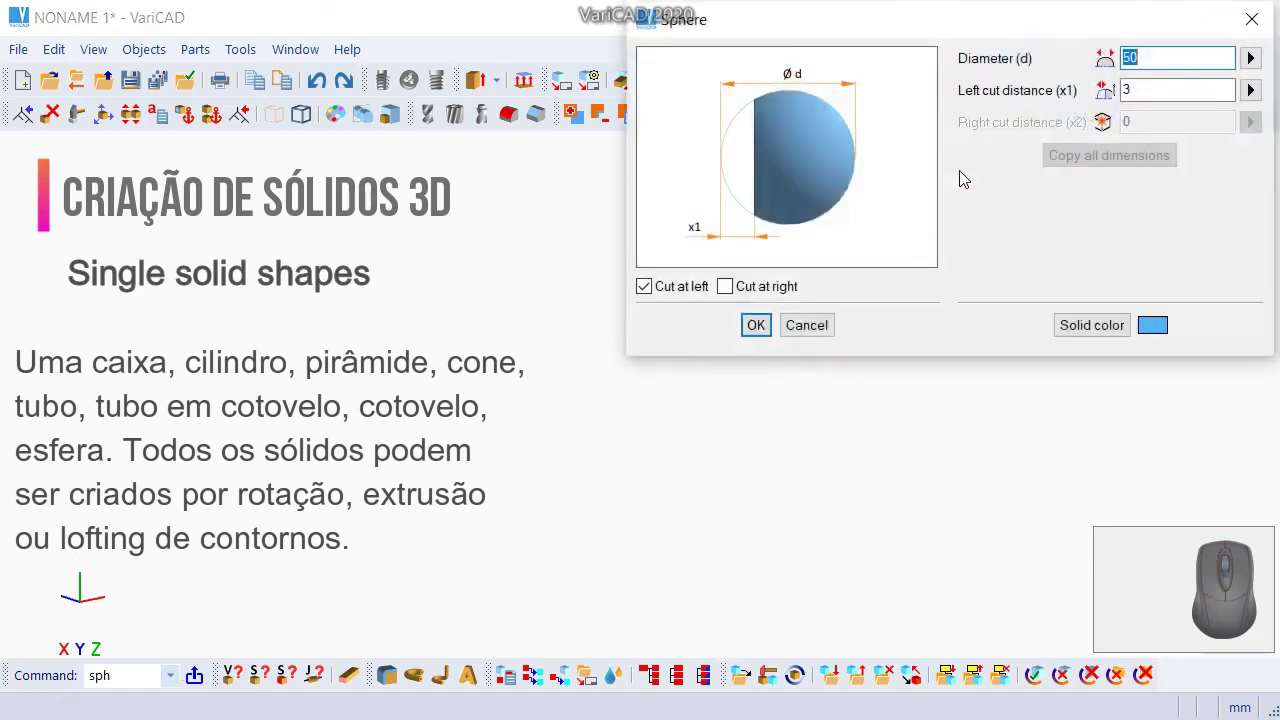